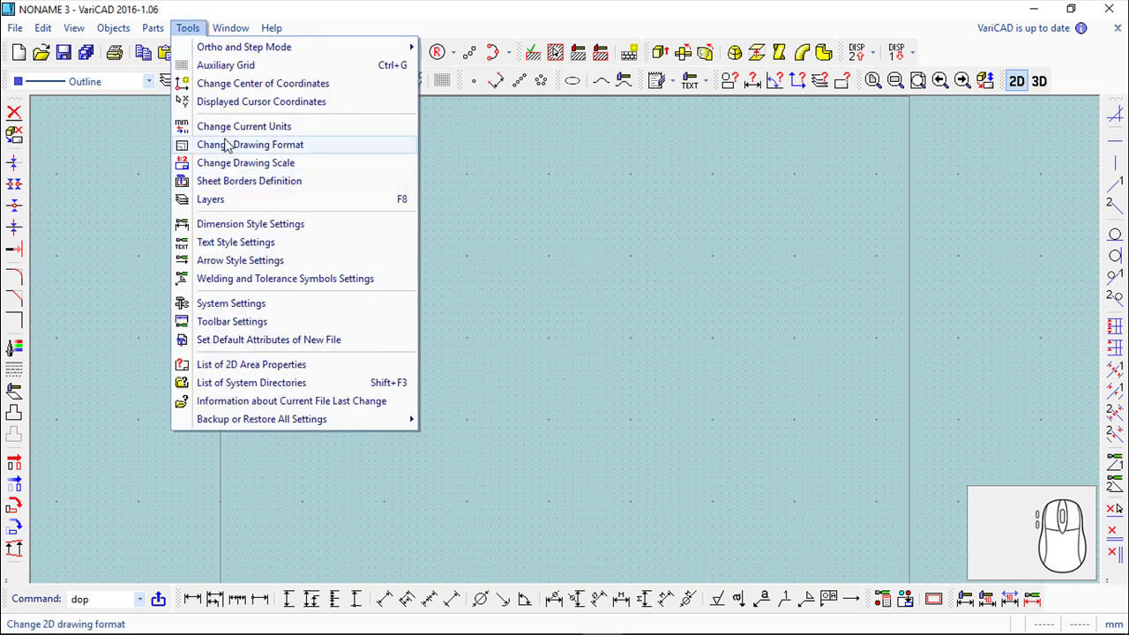
Set the auxiliary grid snap and display spacing to 5 in both directions.
left_click(231, 70)
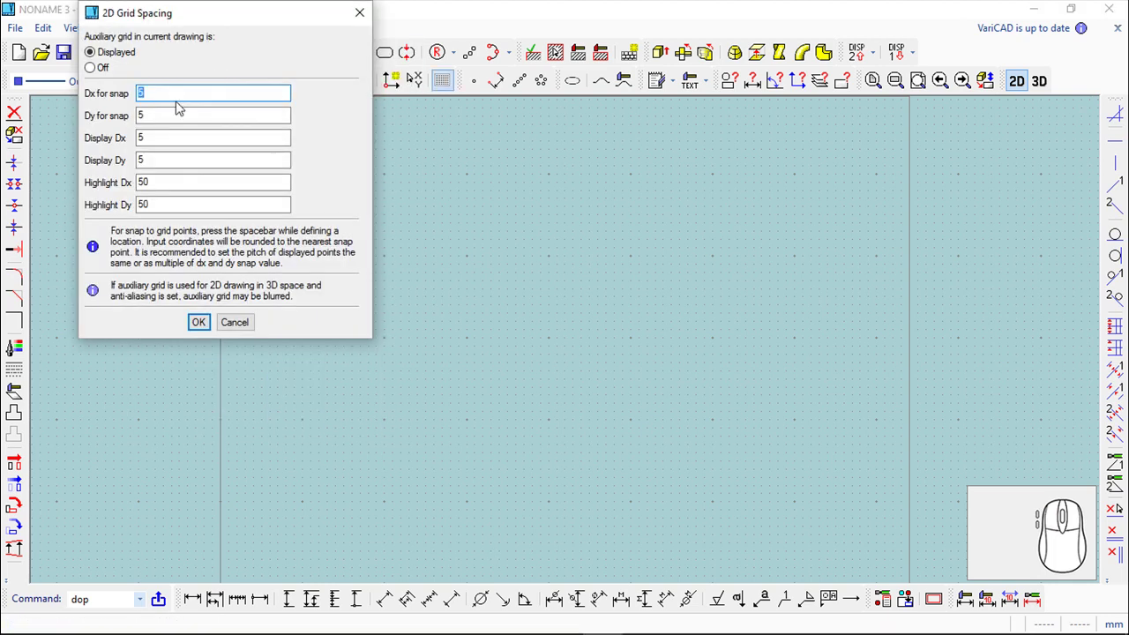
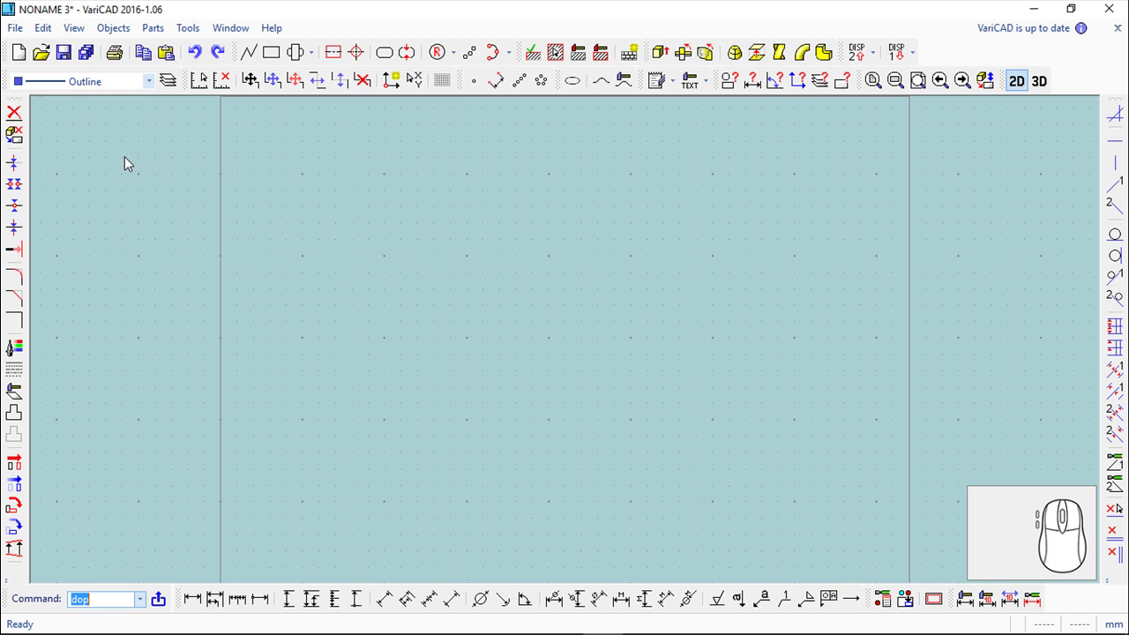
Draw a small centre-radius circle and add crossing centre axes (cax) before hatching two quarters.
middle_click(528, 361)
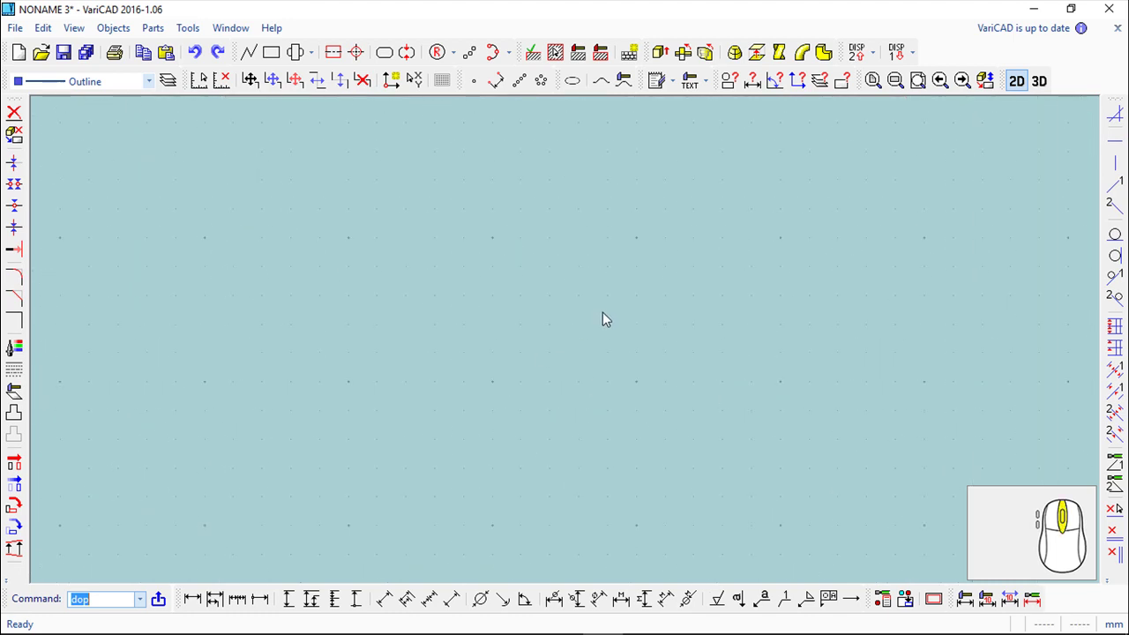
left_click(445, 55)
key("space")
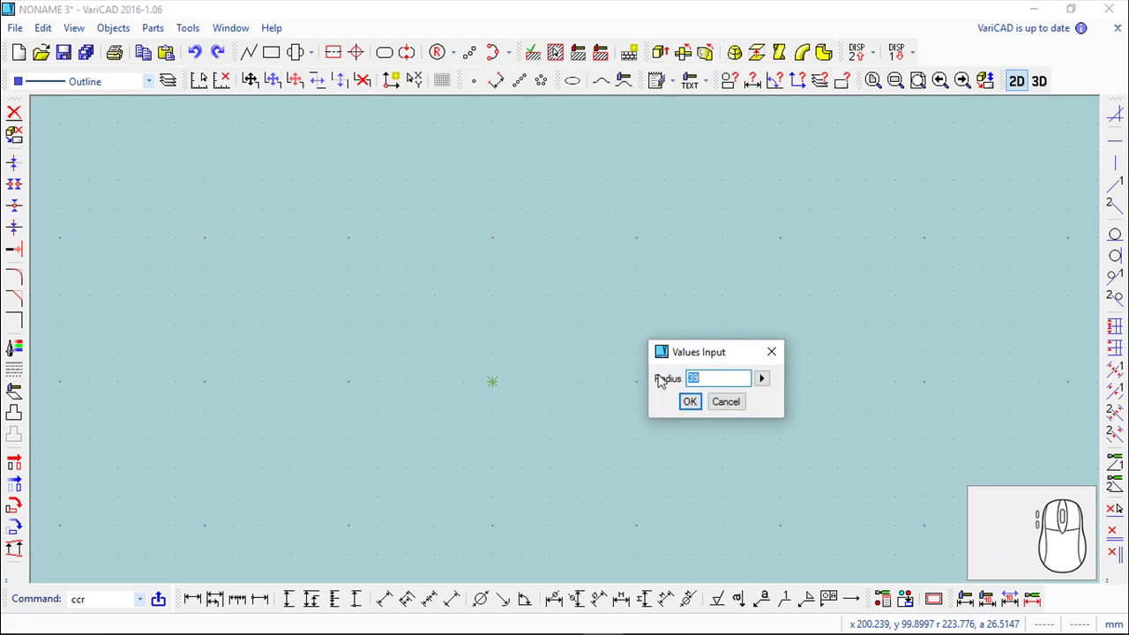
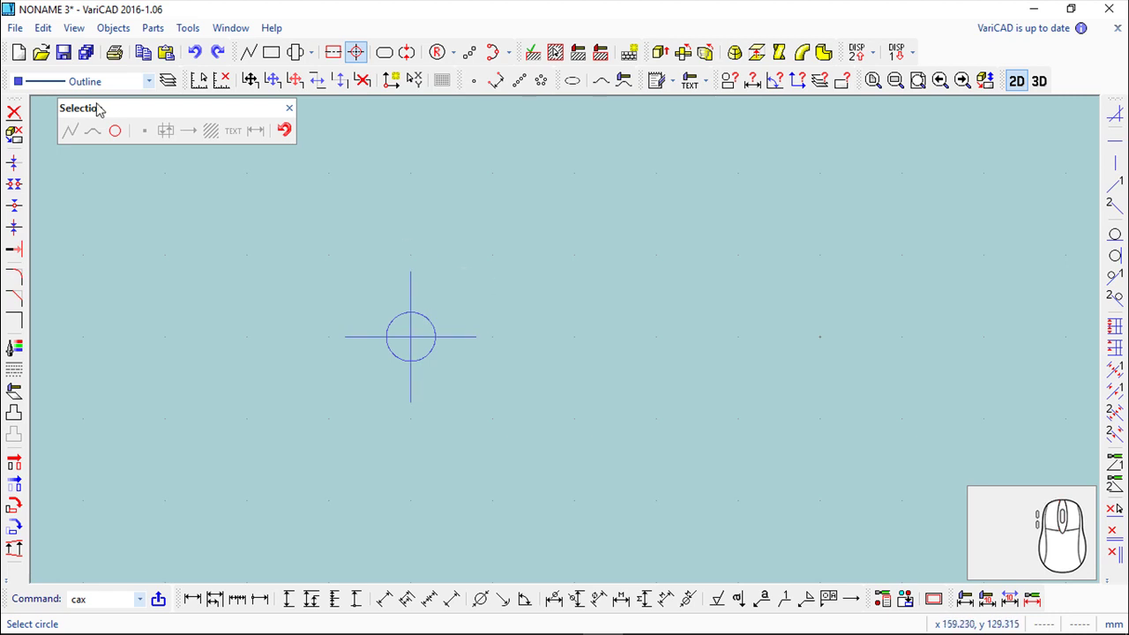
left_click(555, 58)
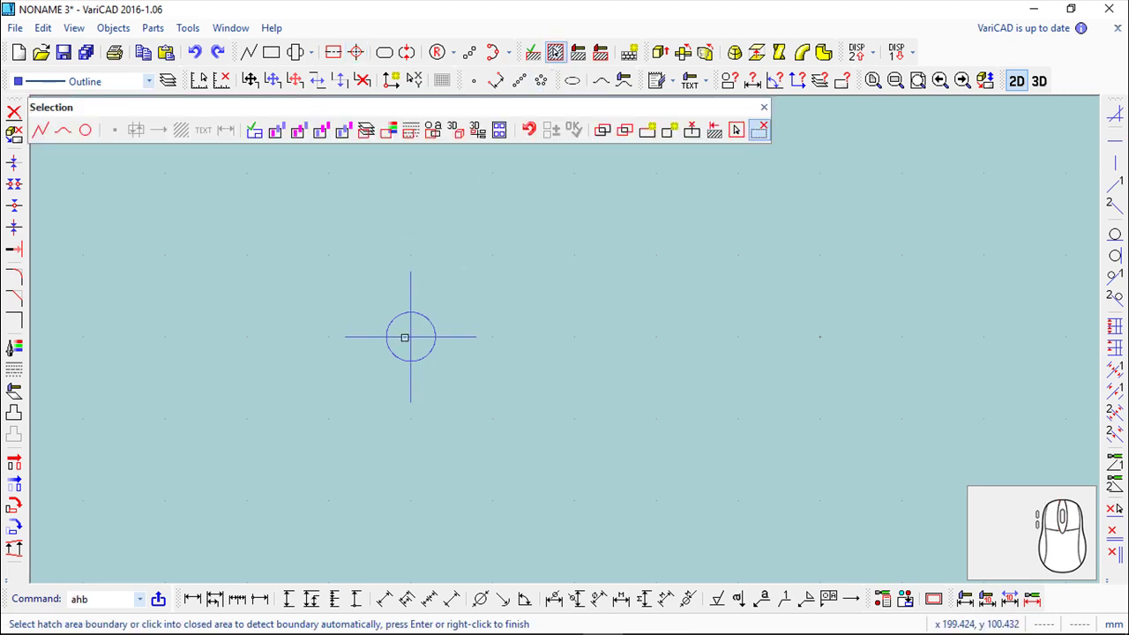
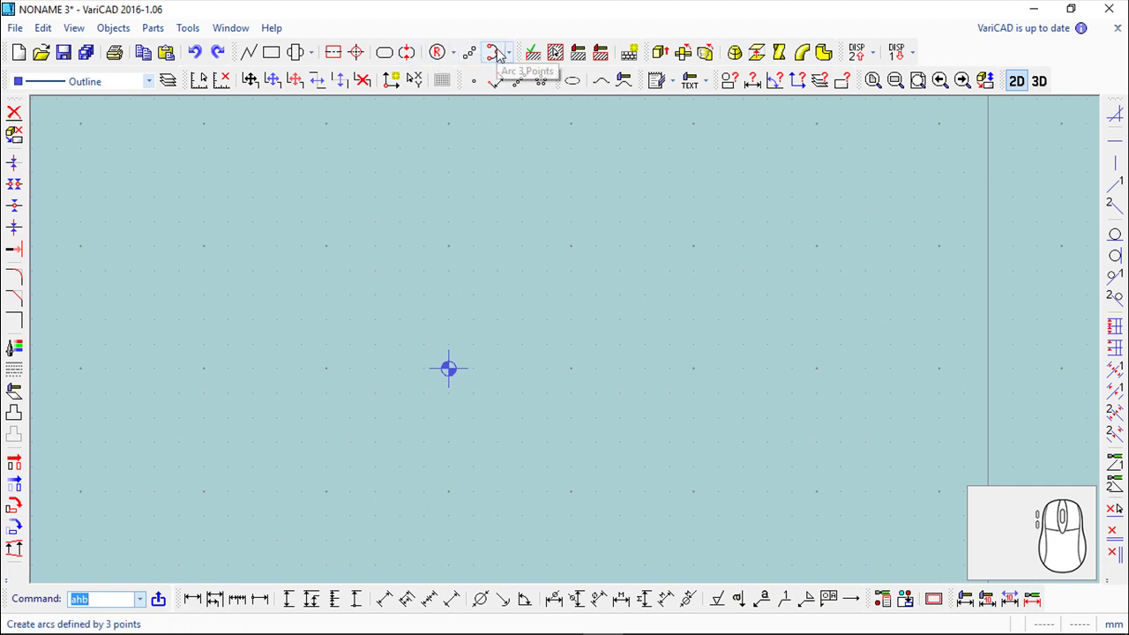
Draw a radius-20 circle snapped to the small circle's centre.
left_click(445, 57)
left_click(438, 102)
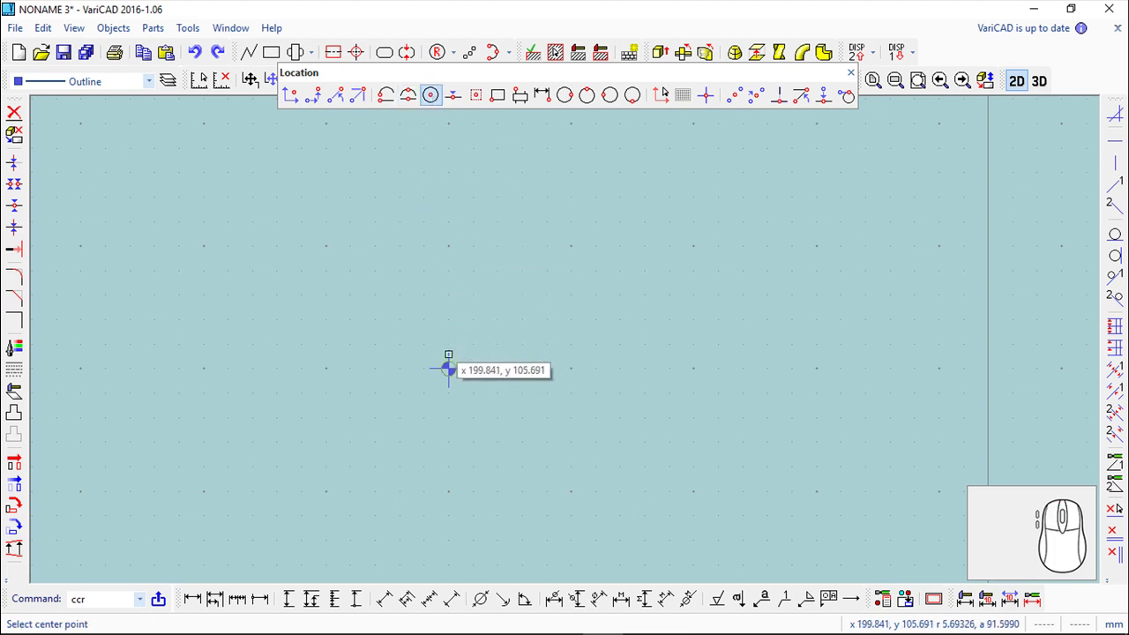
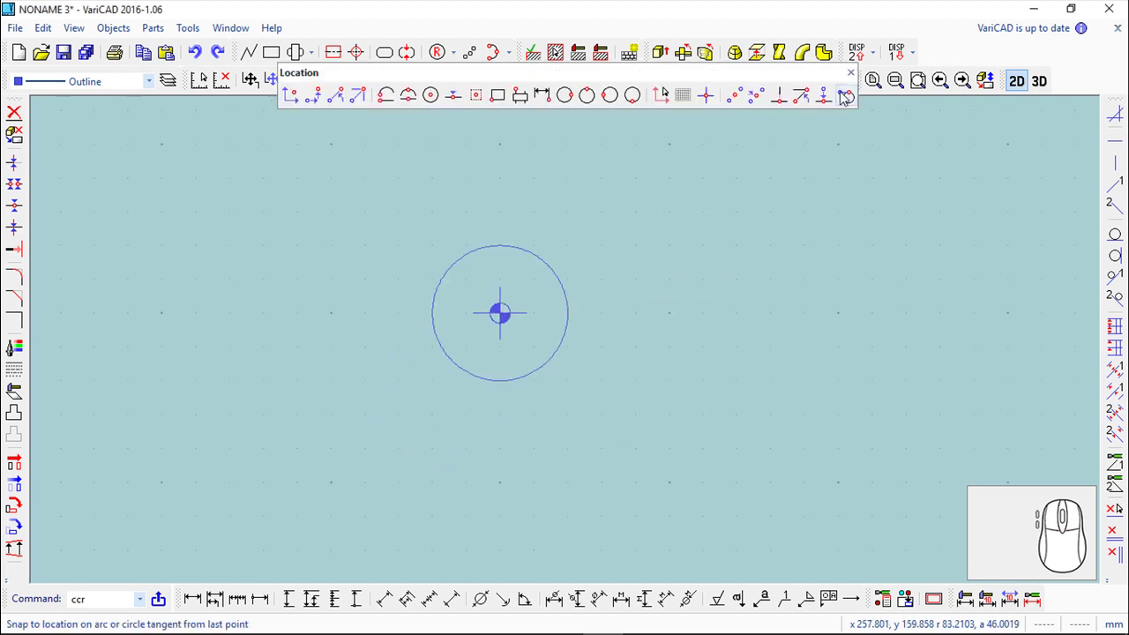
left_click(411, 76)
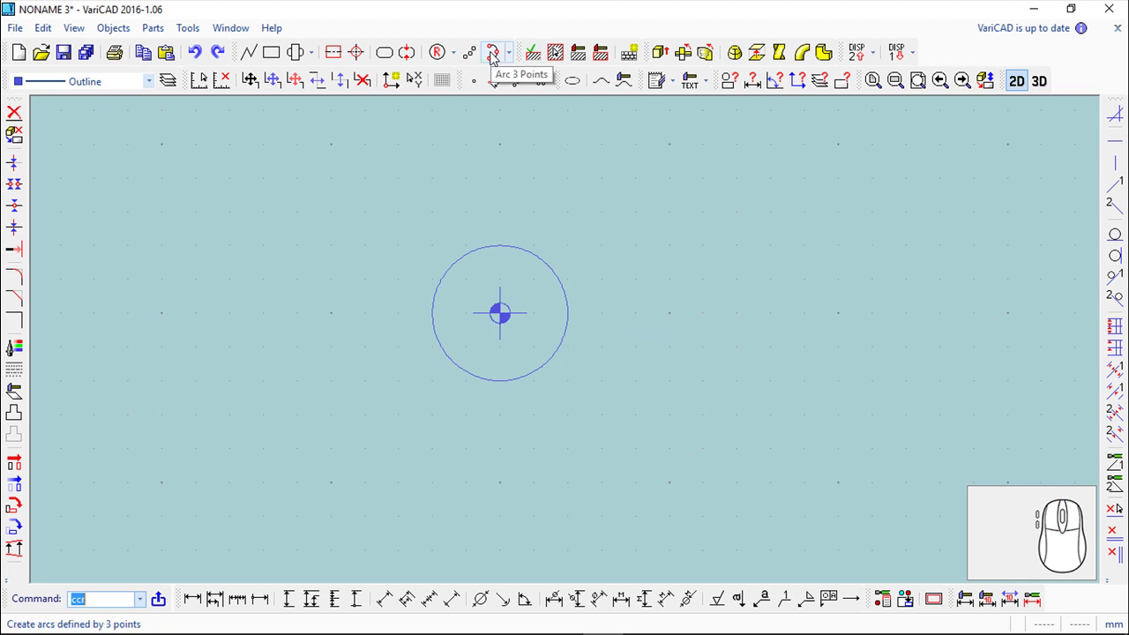
Draw two three-point arcs: one under the circle right to left, one arching over the top.
left_click(495, 57)
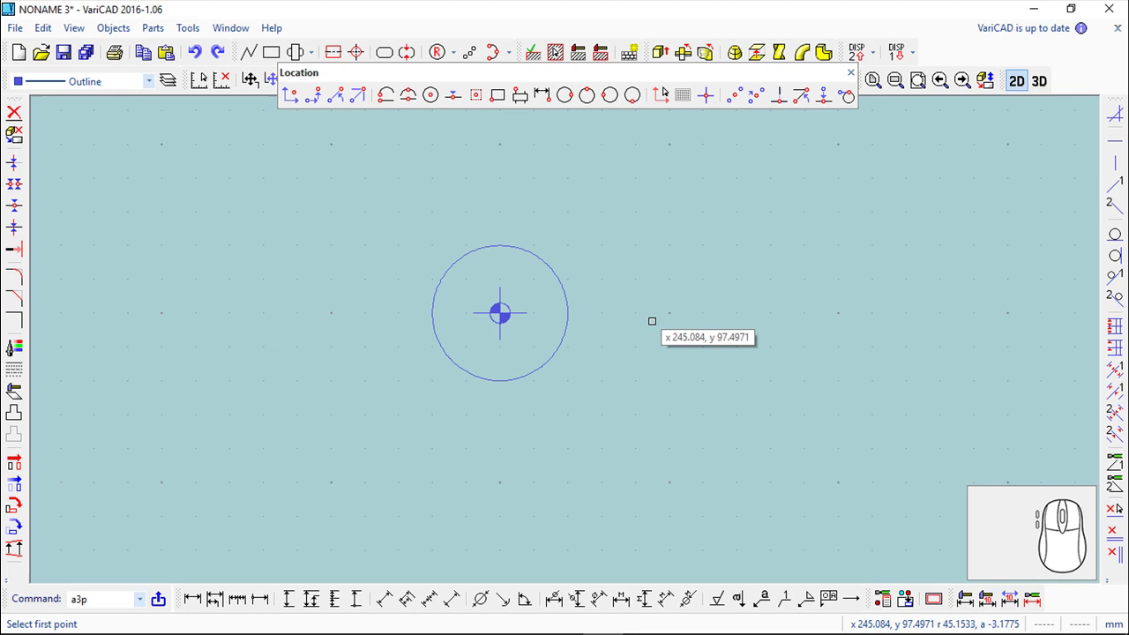
key("space")
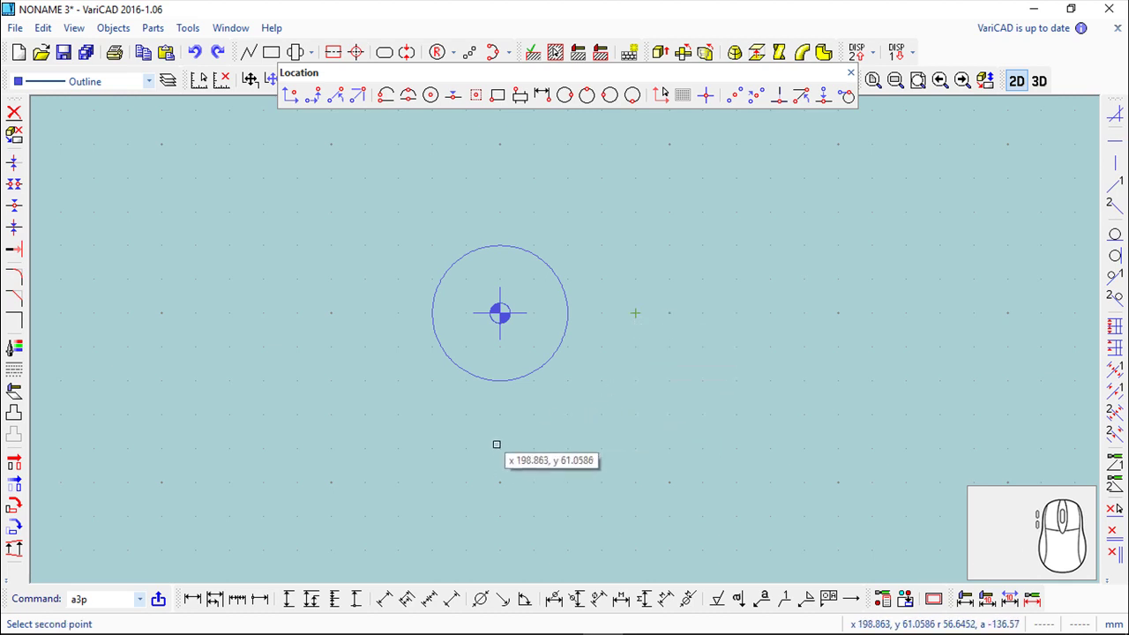
key("space")
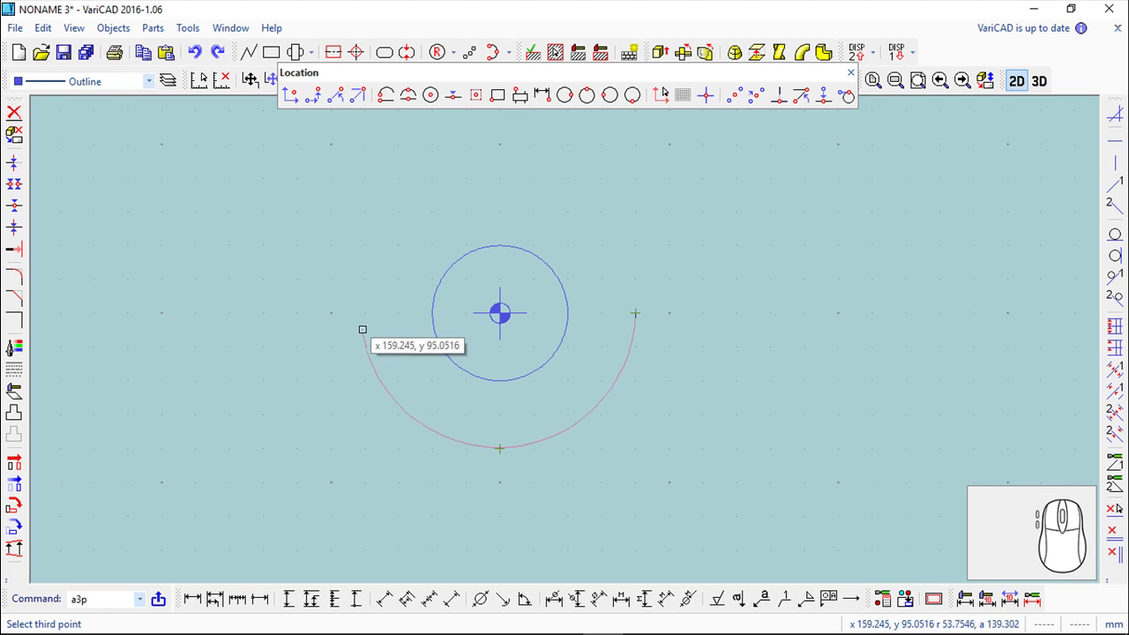
key("space")
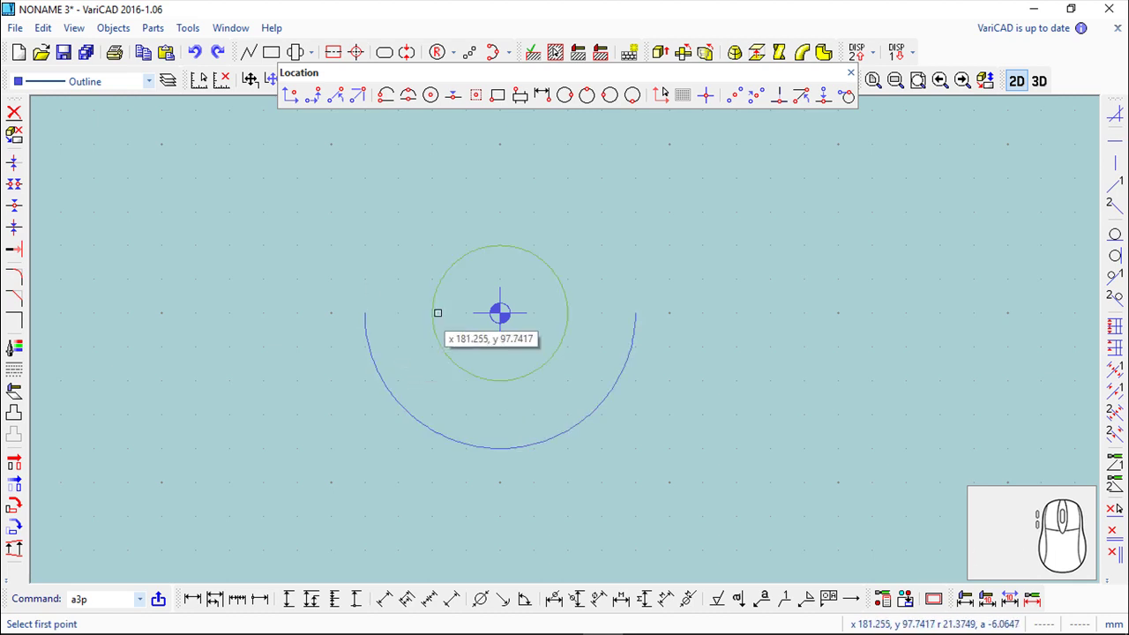
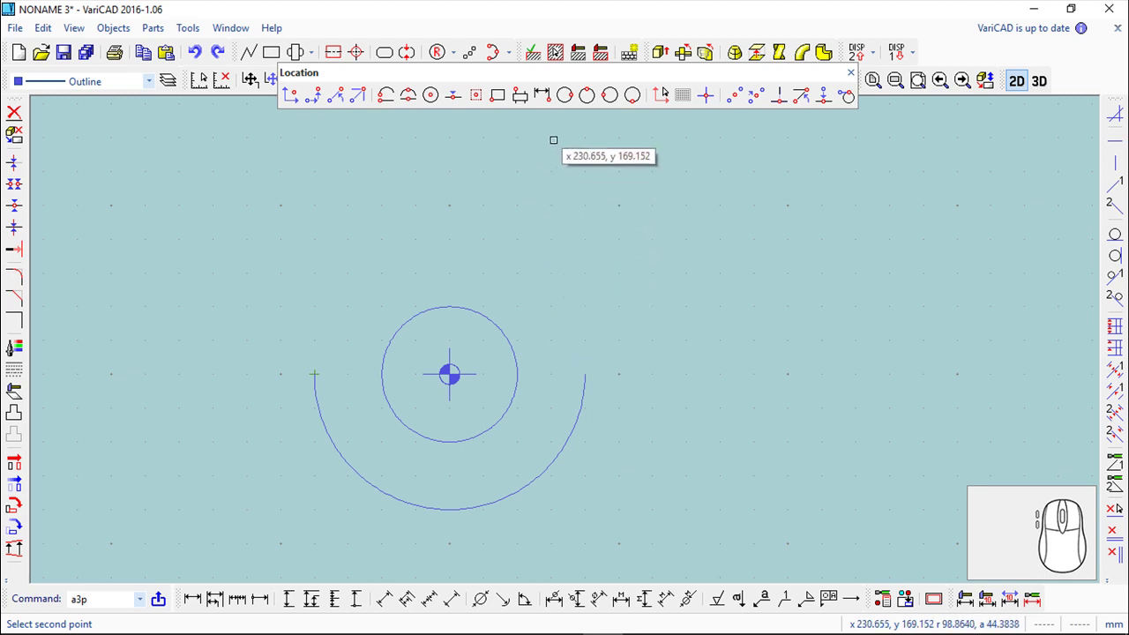
key("space")
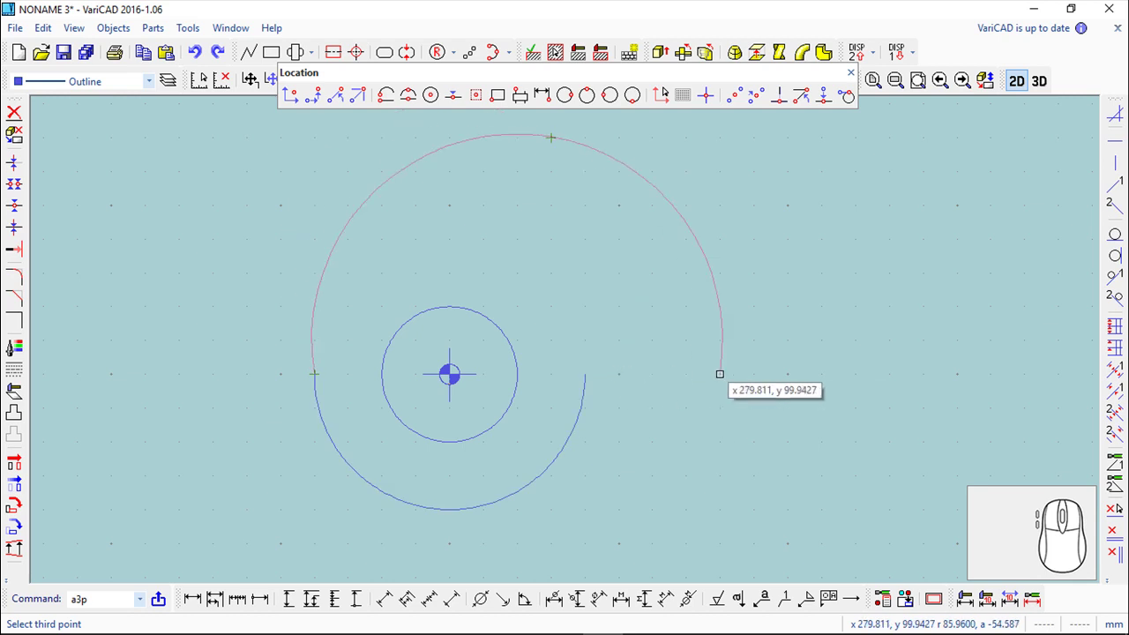
key("space")
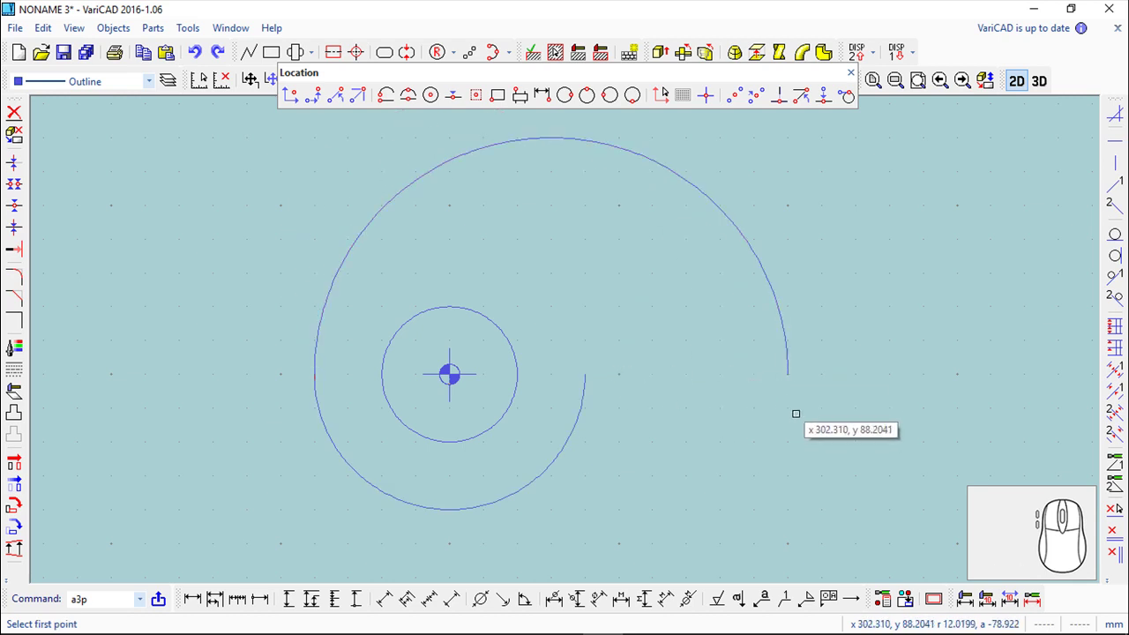
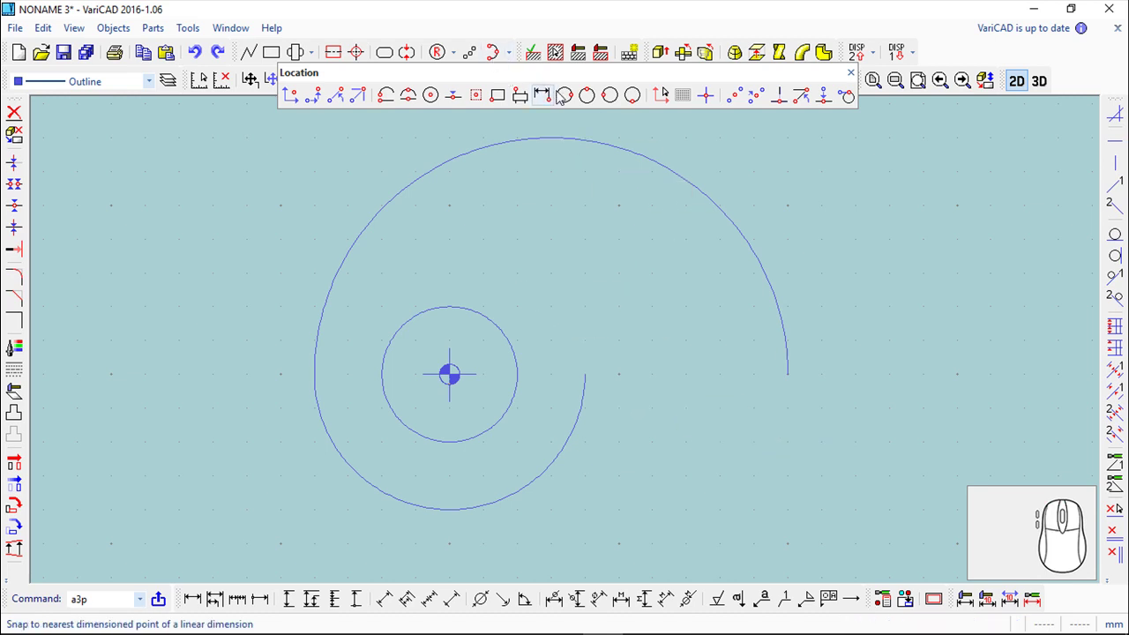
Begin a third three-point arc rising from the lower arc's inner end to a top point.
key("space")
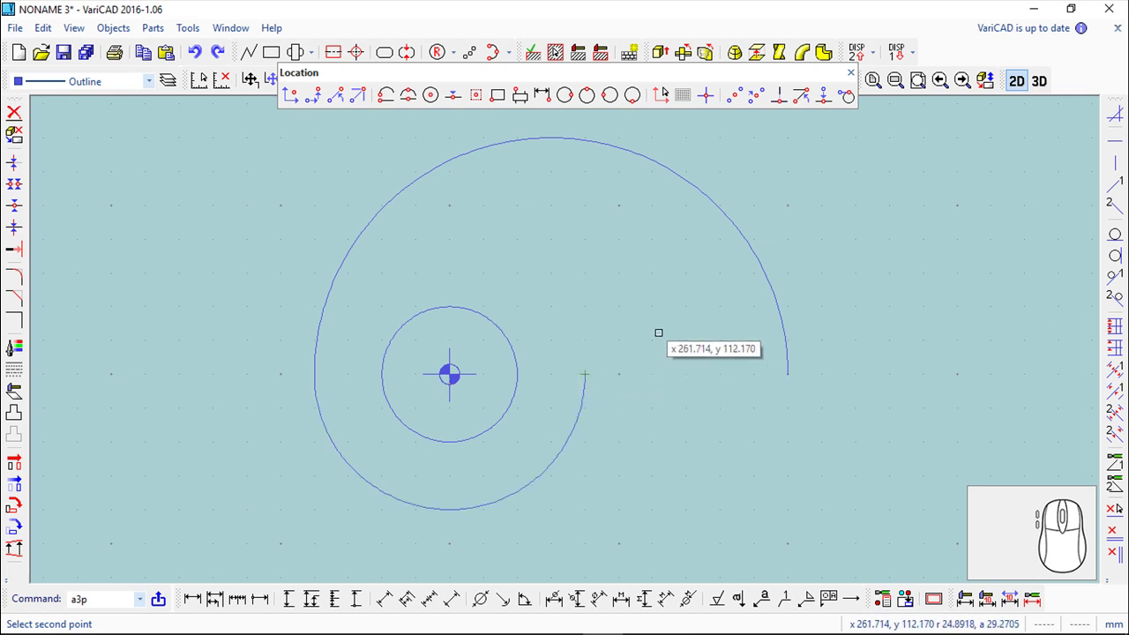
key("space")
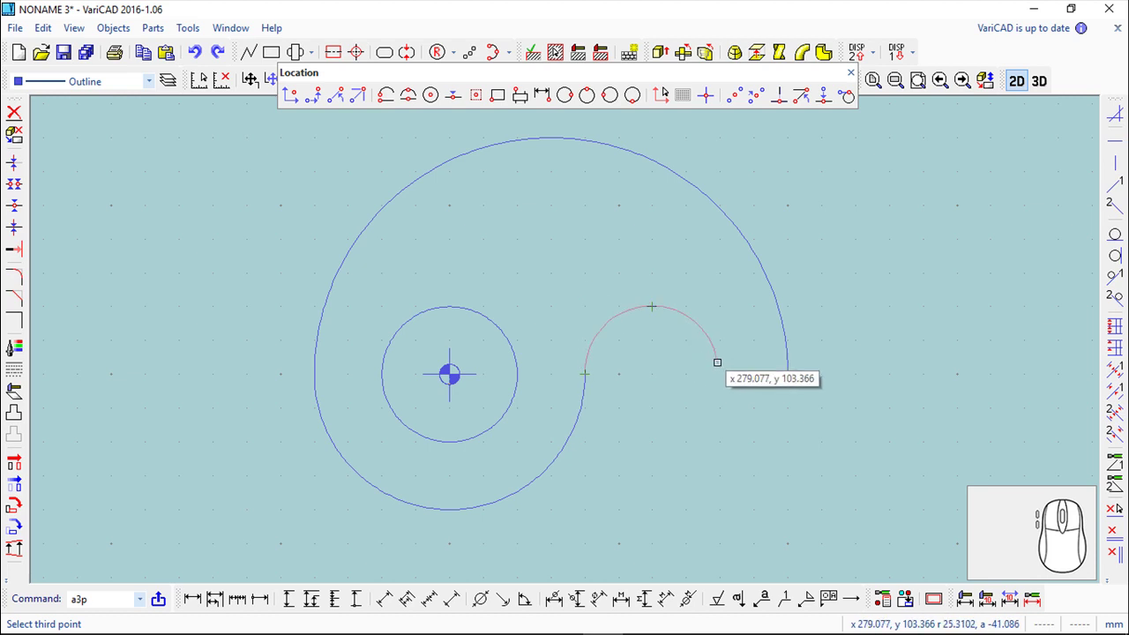
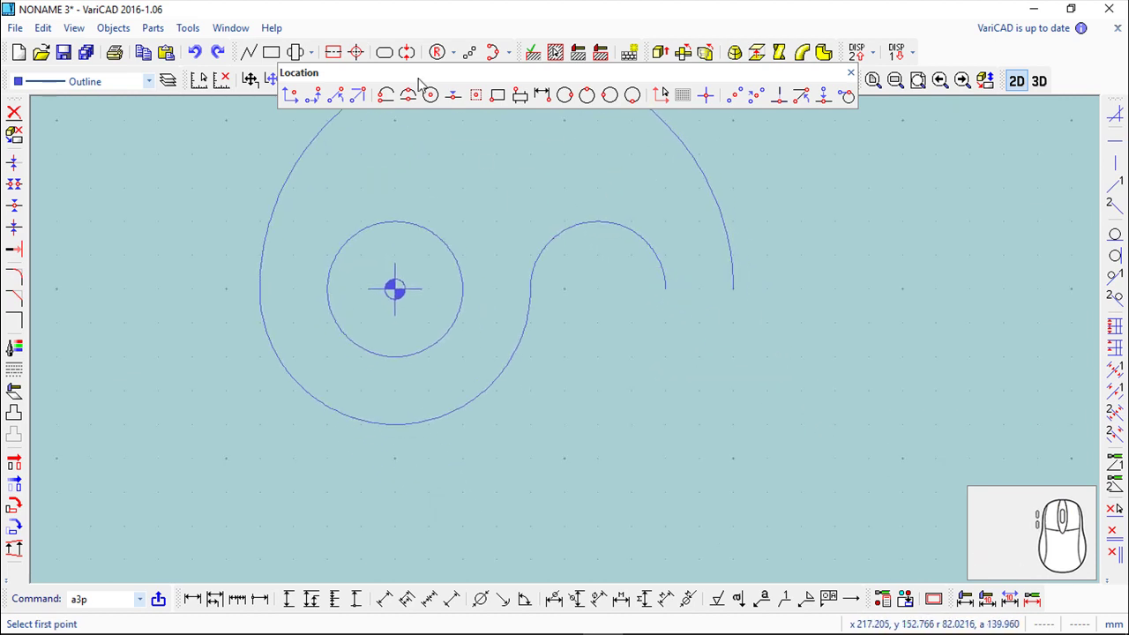
Draw a vertical line straight down from the inner arc's endpoint.
left_click(251, 57)
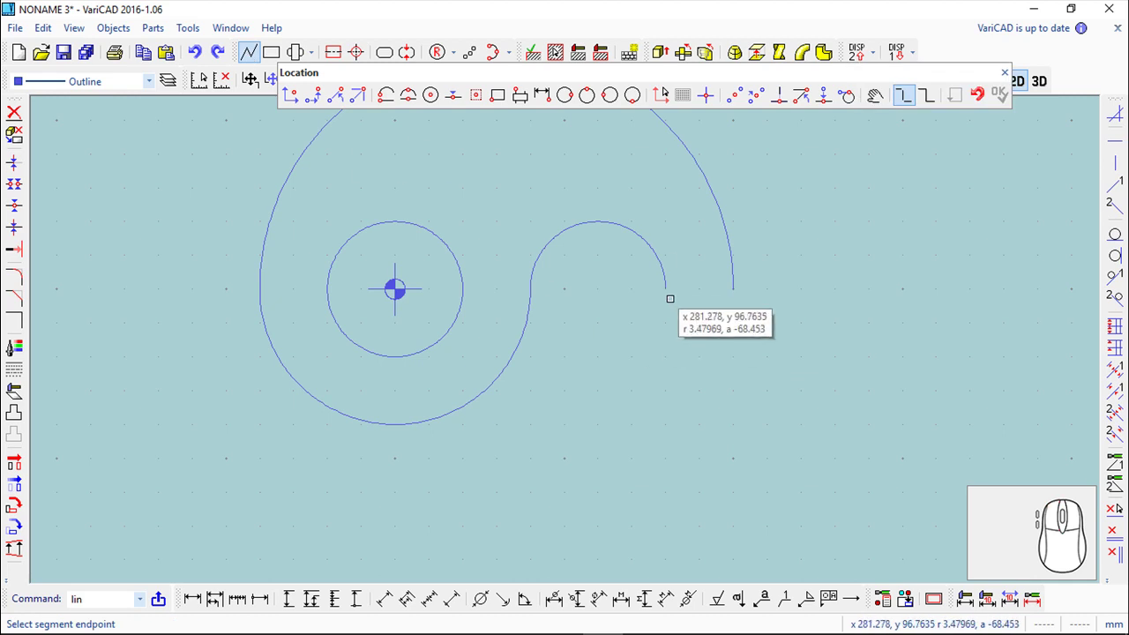
key("space")
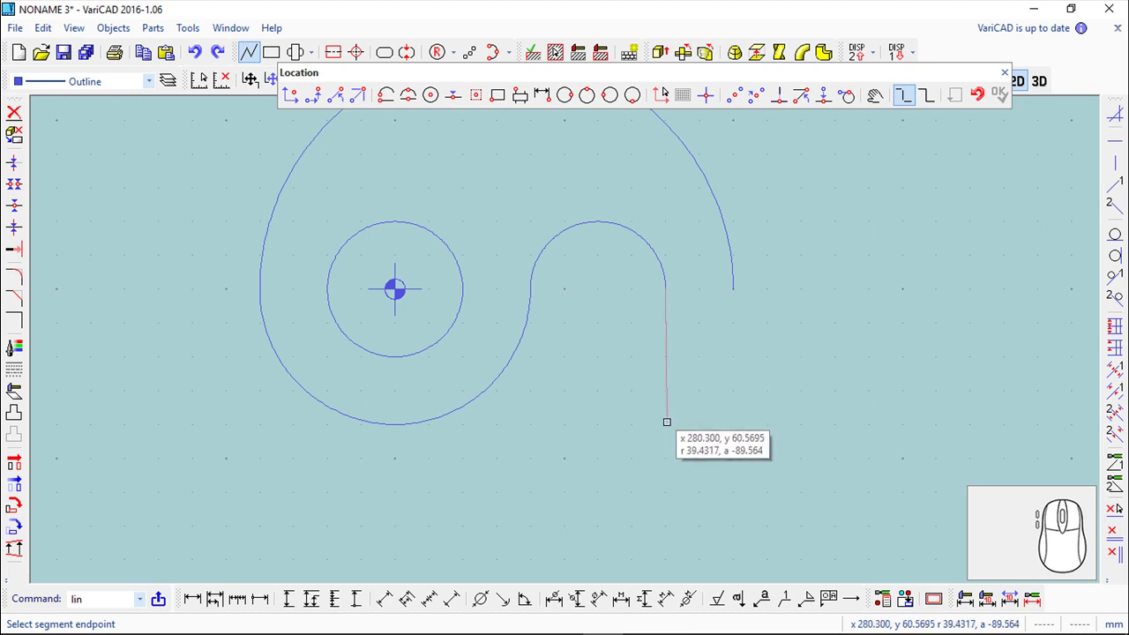
key("space")
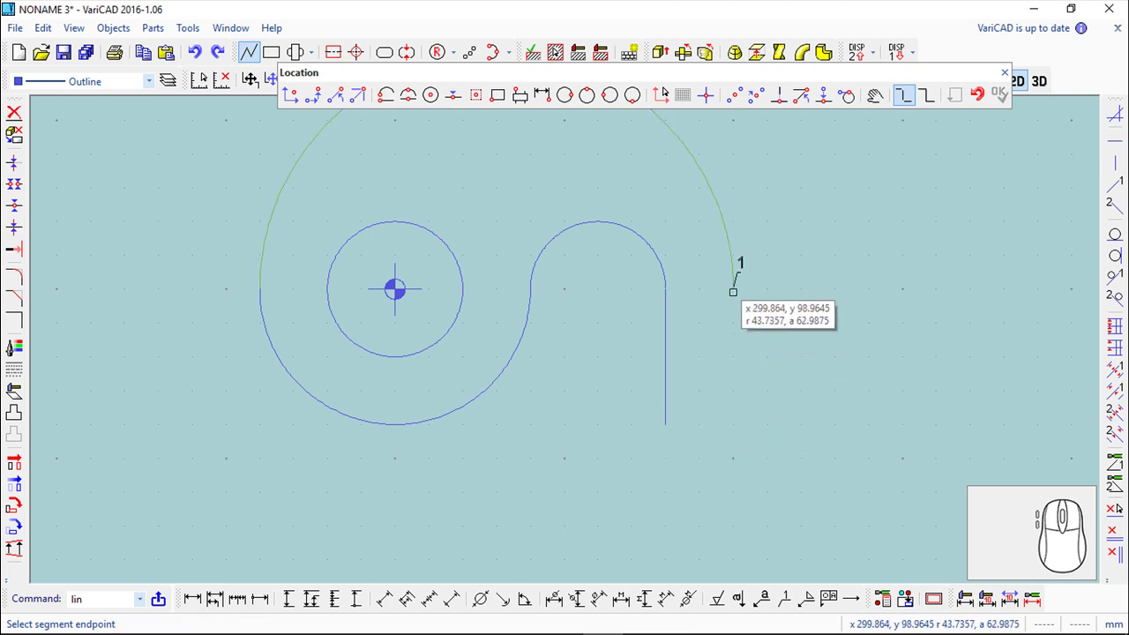
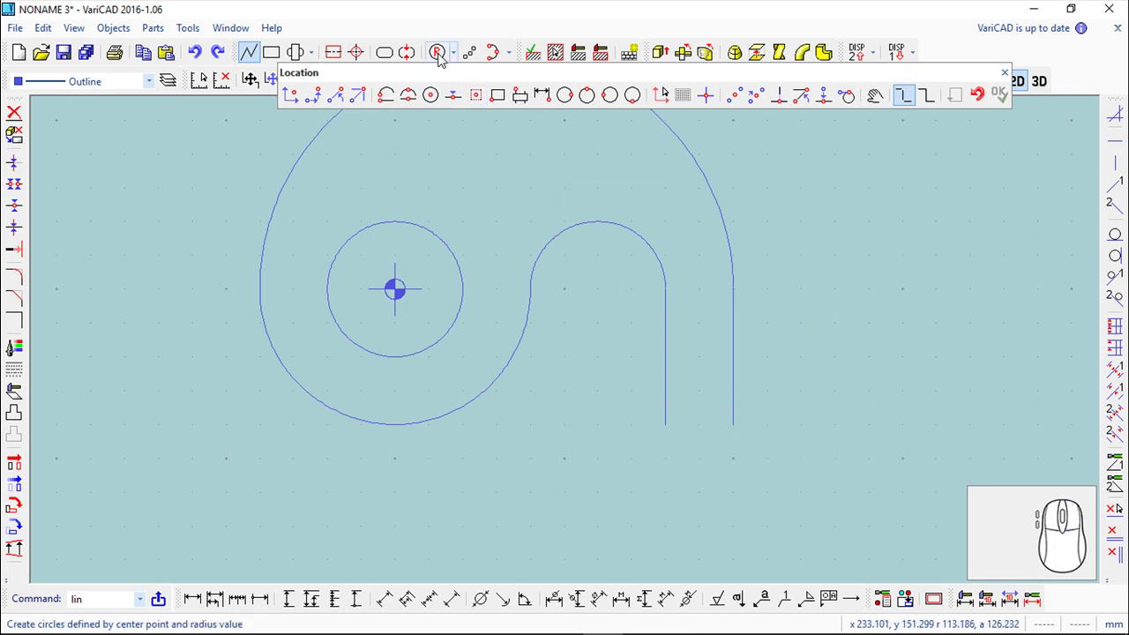
Close the profile with a three-point arc joining the two line bottoms and fit it to view.
left_click(442, 59)
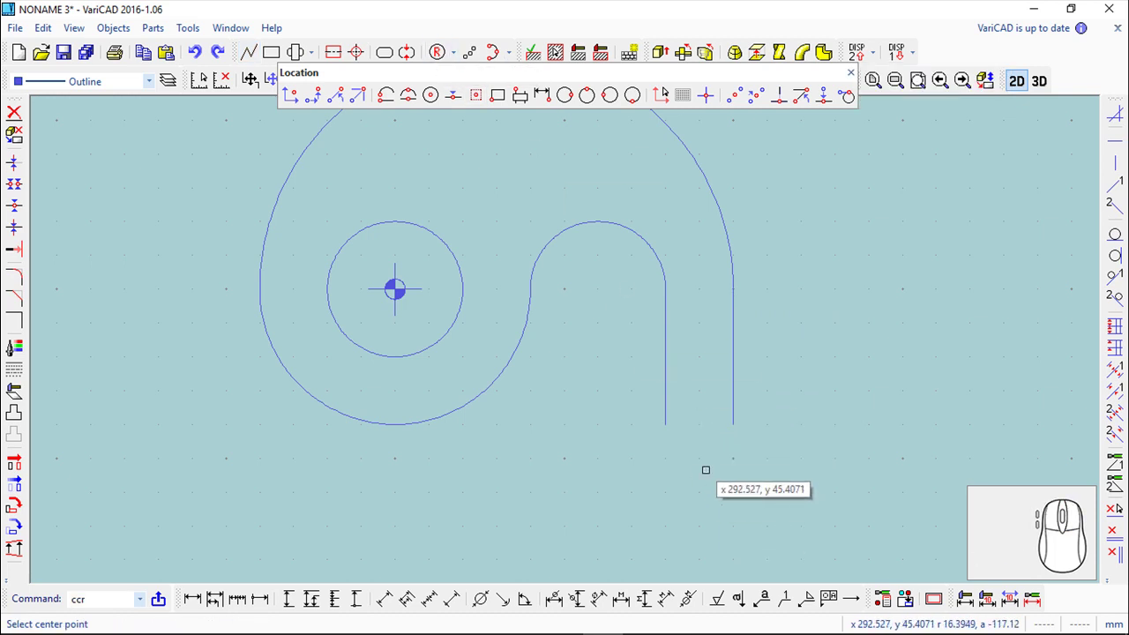
left_click(498, 58)
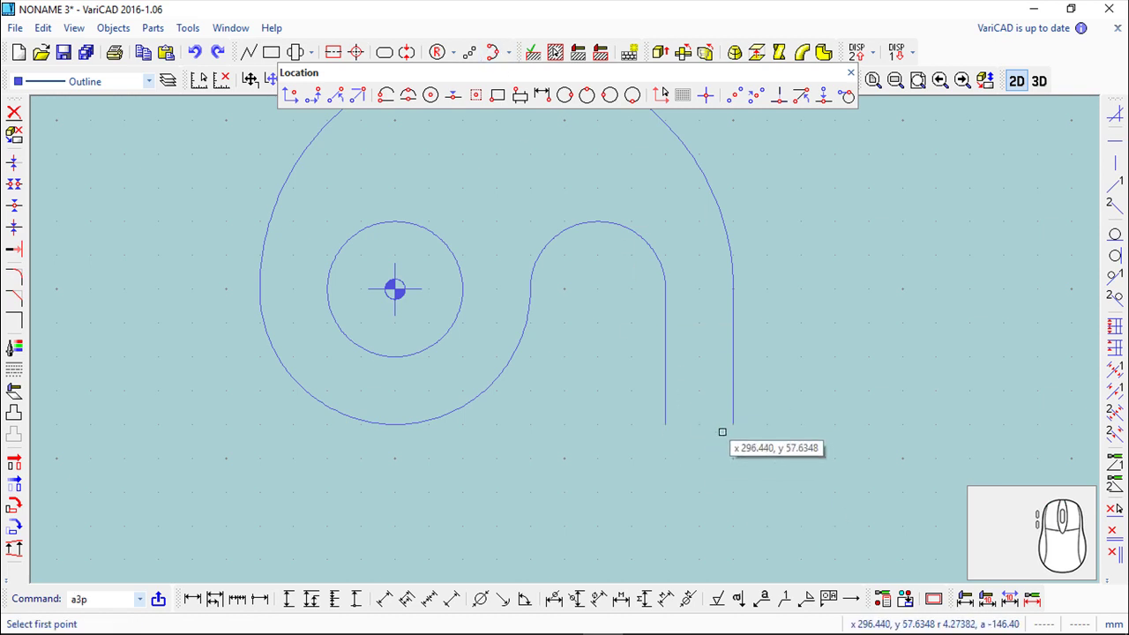
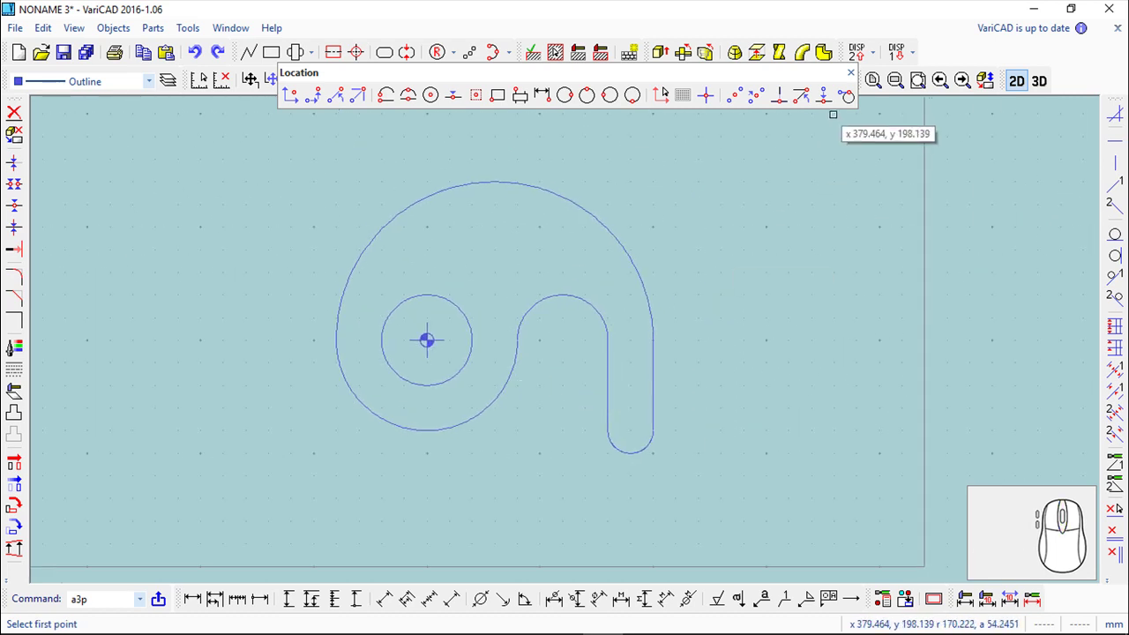
left_click(859, 79)
left_click(879, 88)
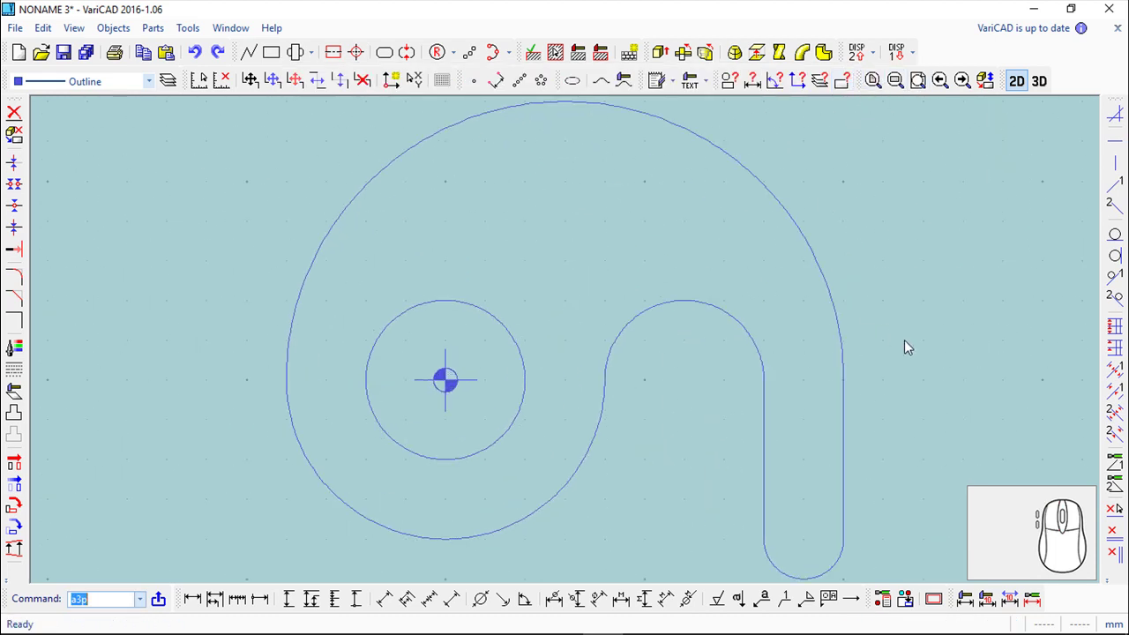